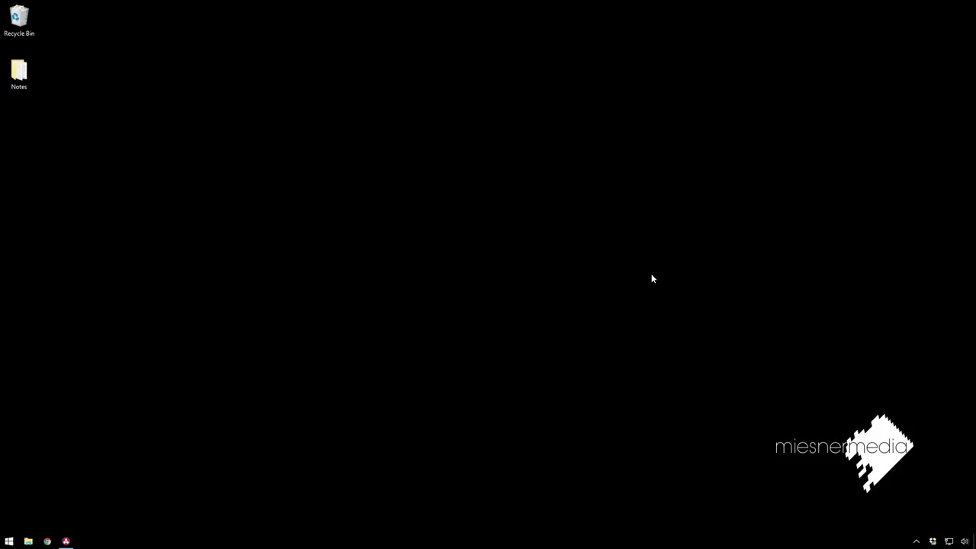
Launch DaVinci Resolve, open the Tuts 2 project and pause the kayak clip on the Color page.
left_click(411, 310)
left_click(75, 537)
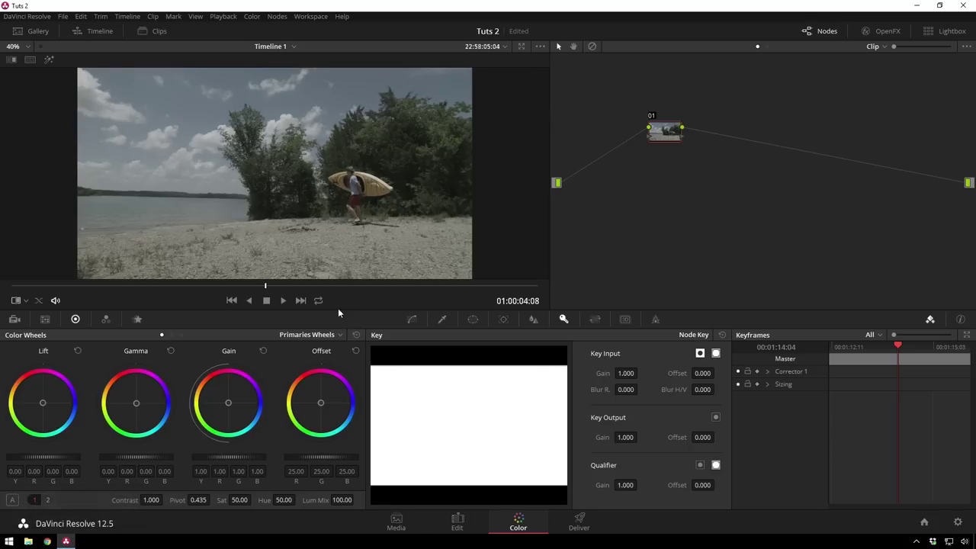
left_click(300, 294)
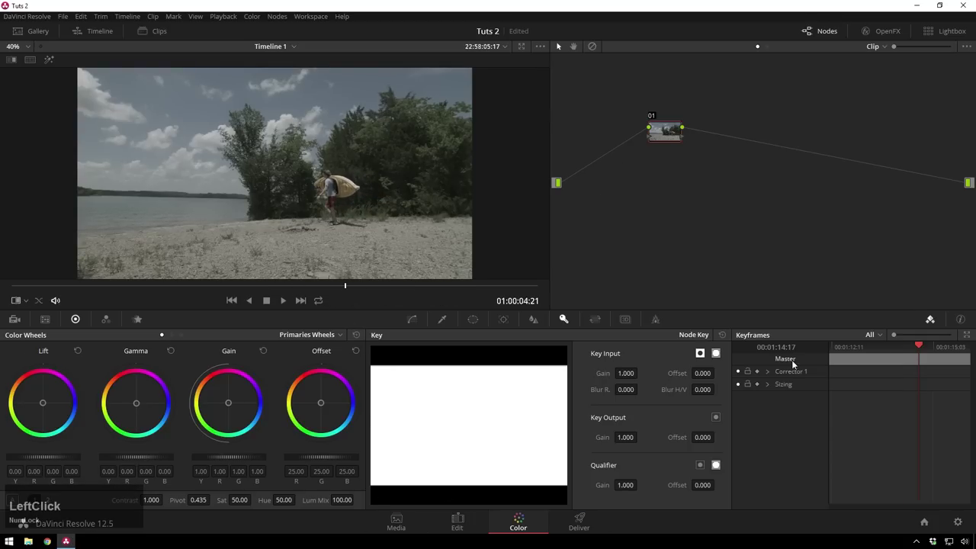
Show the Gallery stills and pick the green-tinted Powergrades01_I still of the woman.
left_click(672, 137)
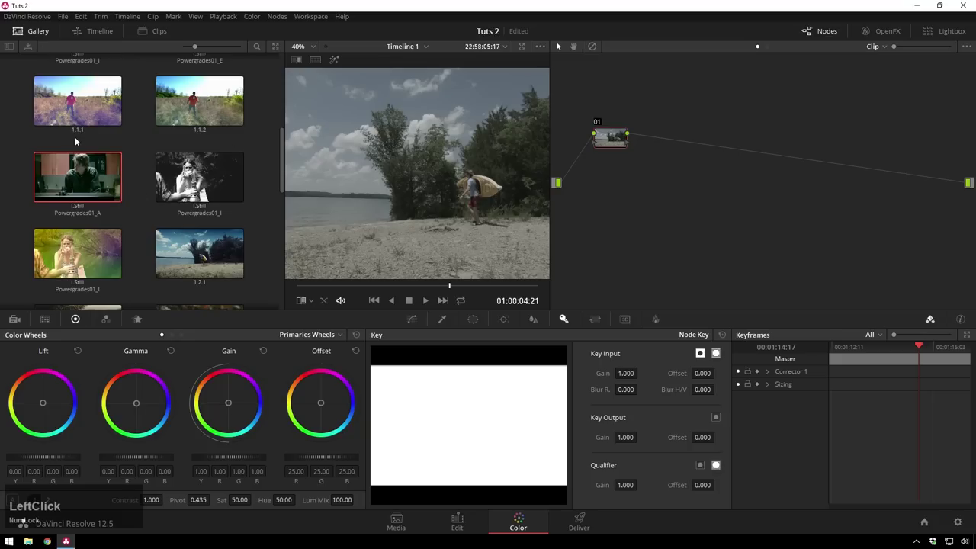
left_click(96, 263)
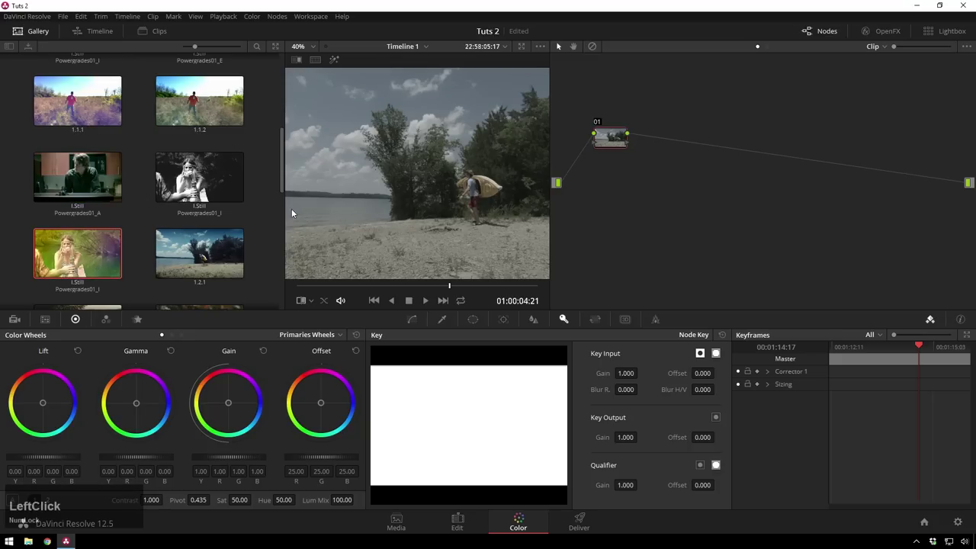
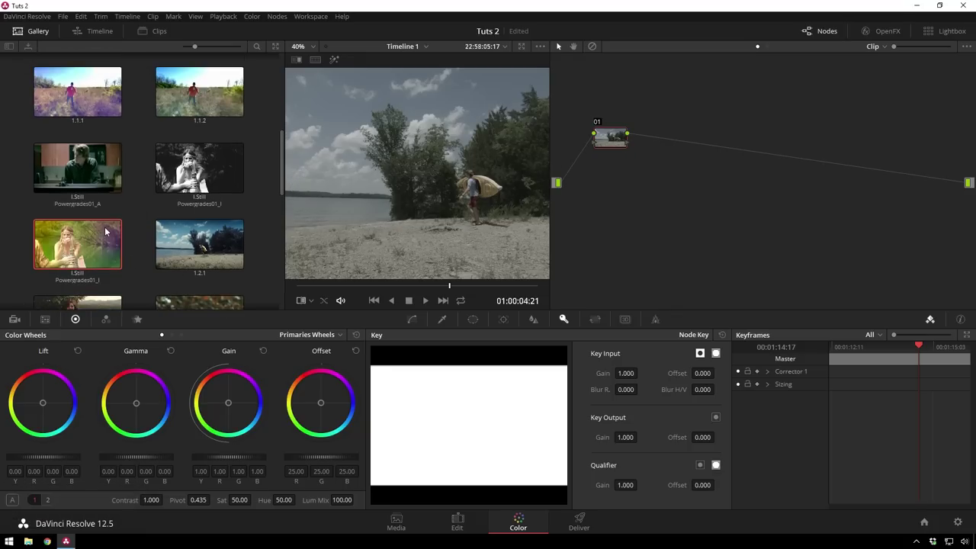
Apply the green still's grade to the kayak clip and select all its nodes for a compound node.
right_click(92, 241)
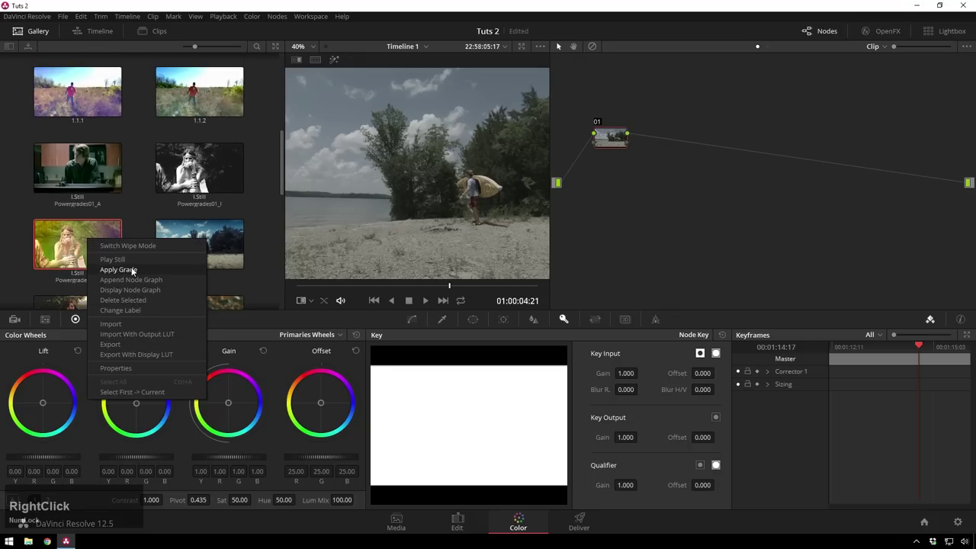
left_click(158, 281)
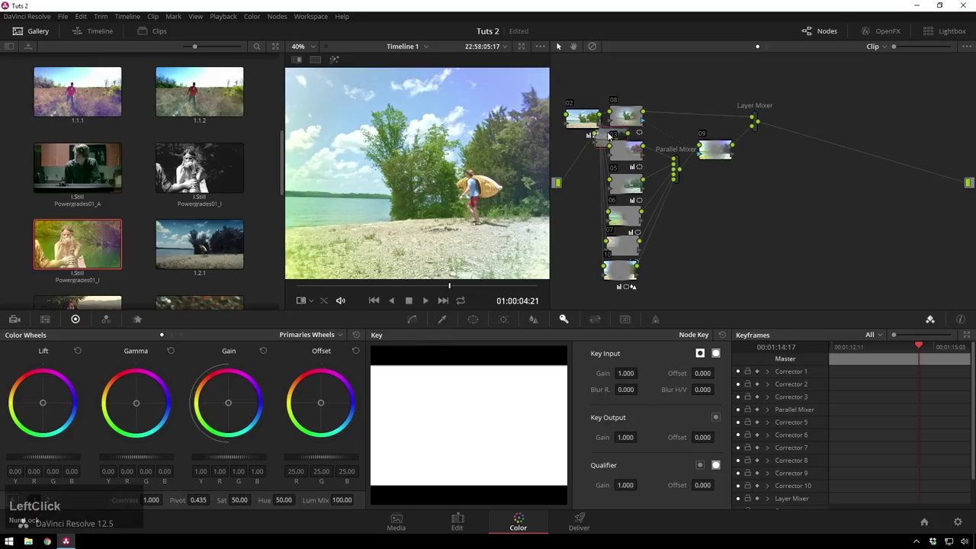
left_click(600, 140)
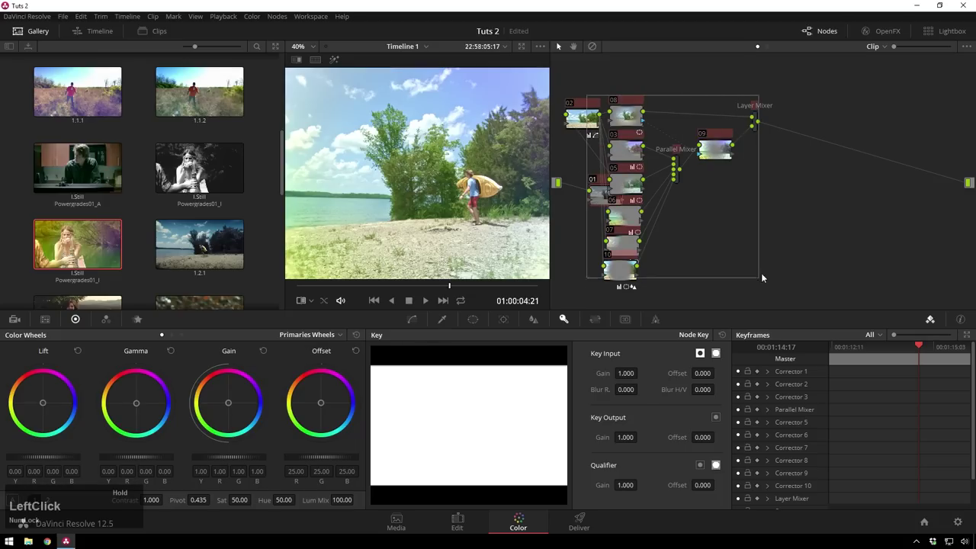
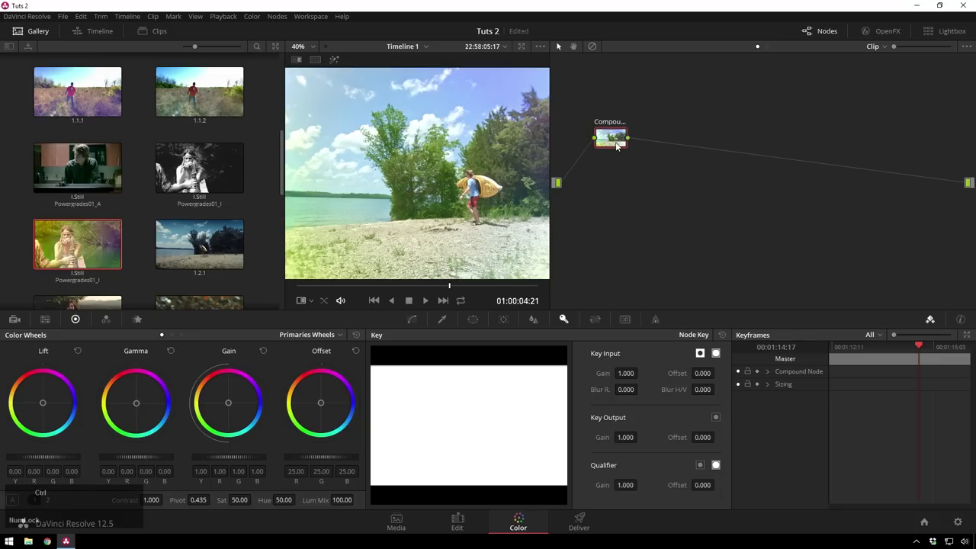
Show the nodes inside the compound node, then return to the clip's main node graph.
left_click(619, 145)
right_click(619, 145)
left_click(693, 174)
key("ctrl+Num_Lock")
key("ctrl+z")
right_click(613, 143)
left_click(645, 163)
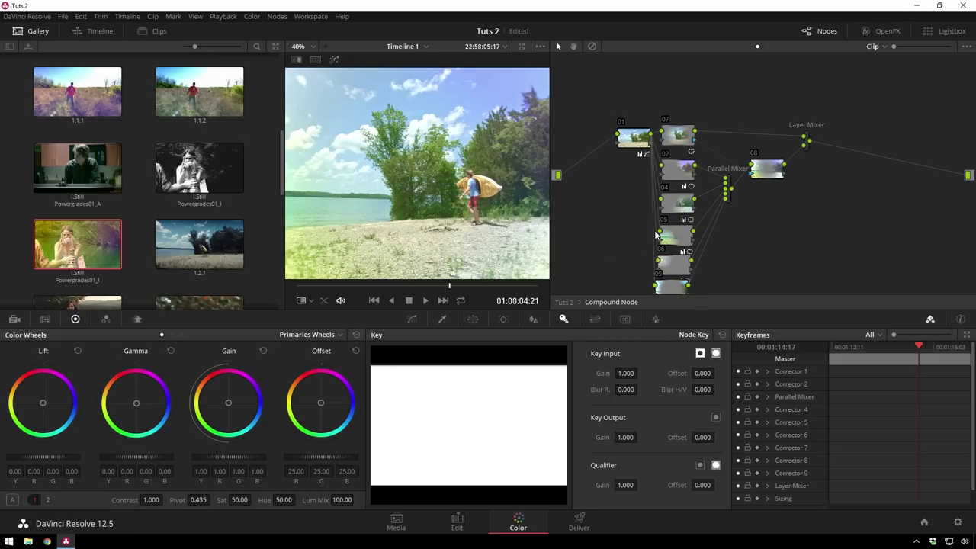
left_click(602, 303)
Reset all grades and nodes so the kayak clip is a single ungraded node.
right_click(674, 187)
left_click(699, 196)
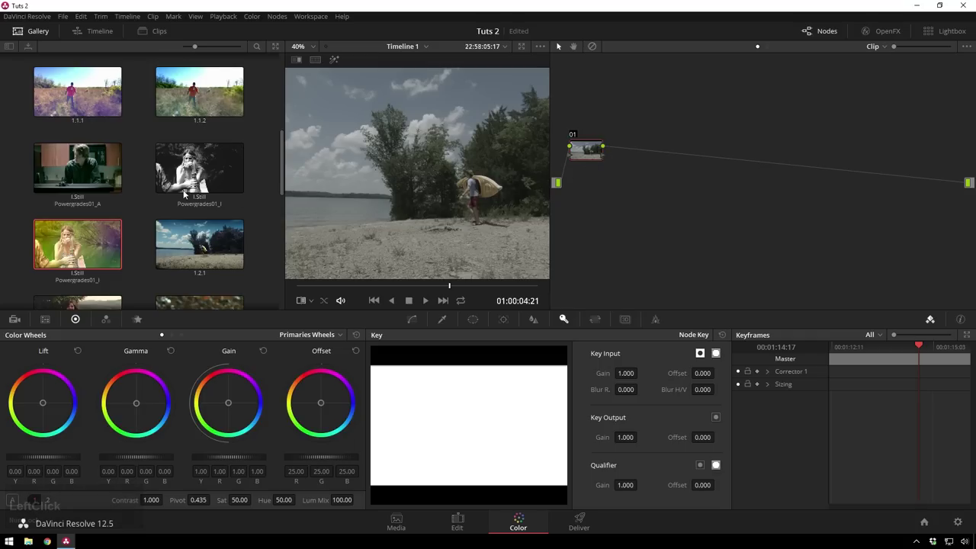
Apply the black-and-white Powergrades01_I still's grade, giving a dark contrasty blue look.
left_click(210, 252)
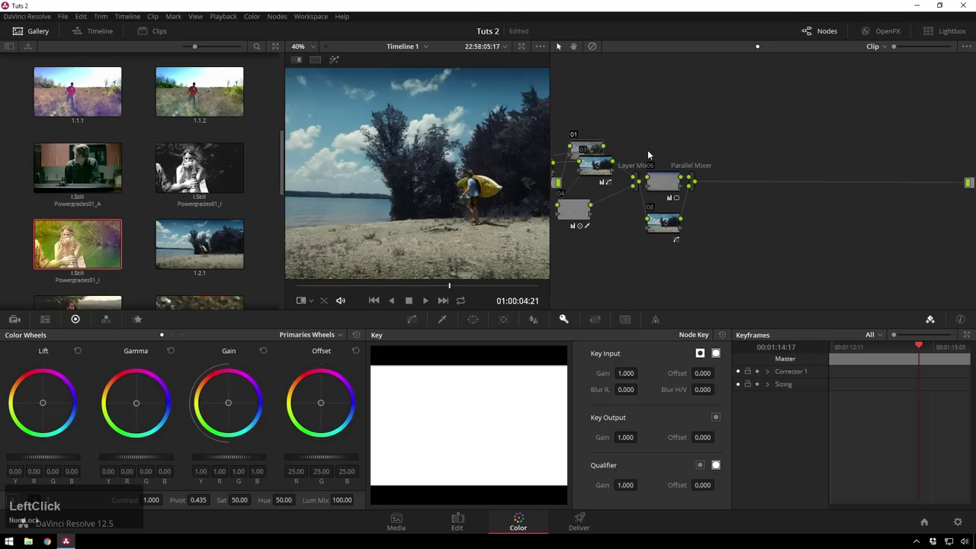
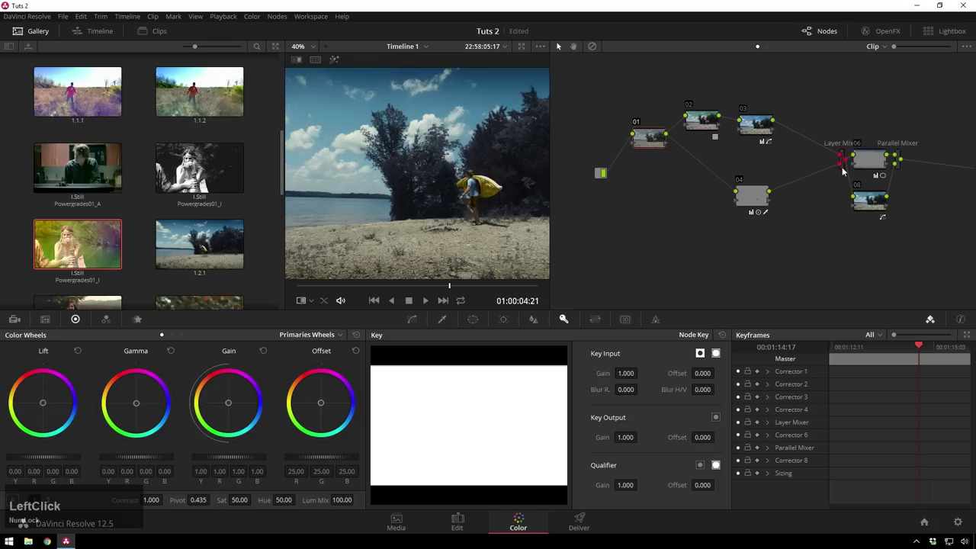
Undo back to the green power grade held as one compound node.
key("ctrl+d")
left_click(837, 128)
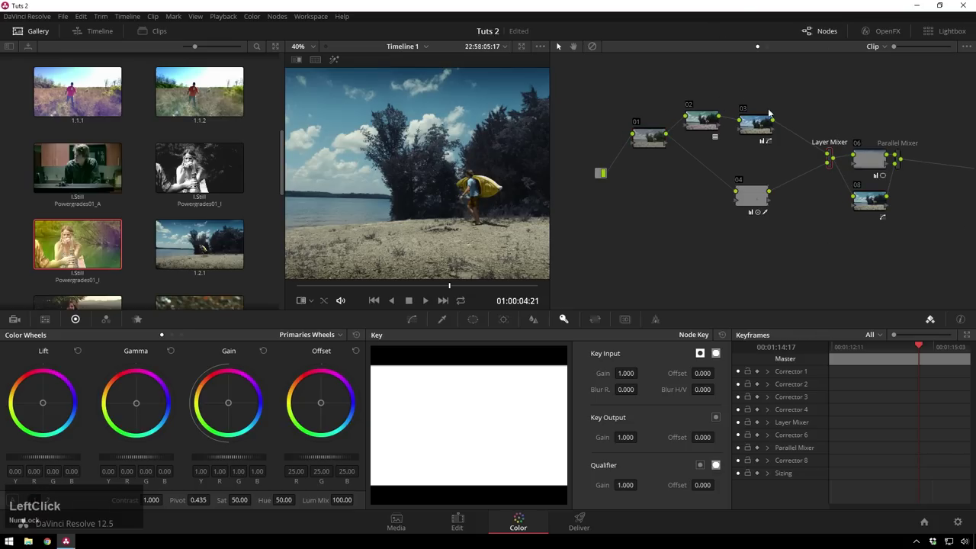
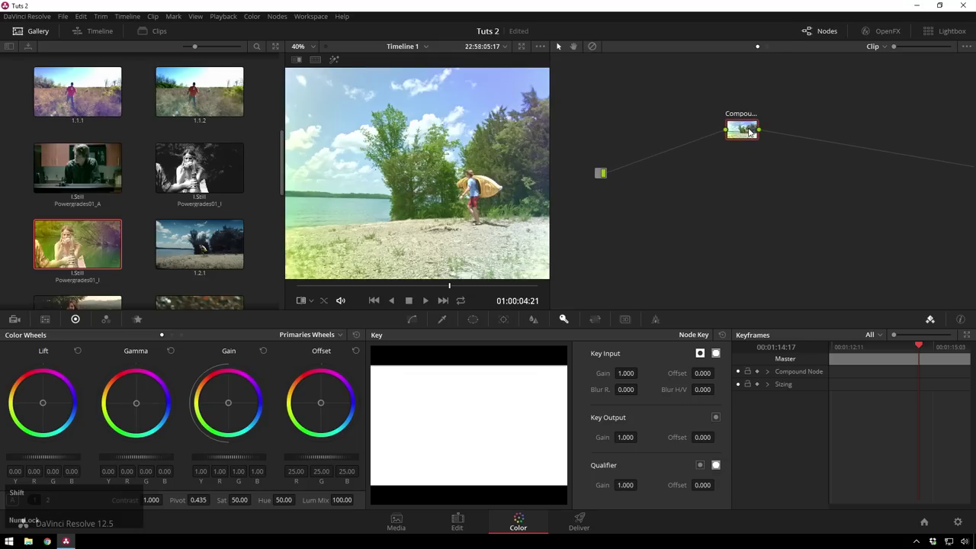
Add a serial corrector node before the compound node and show the compound node's contents.
key("shift+s")
left_click(743, 177)
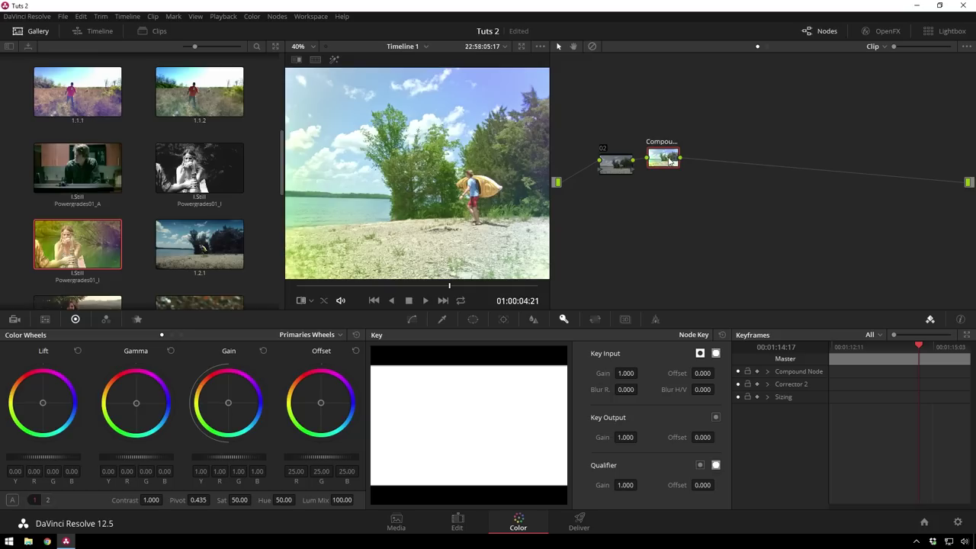
right_click(665, 167)
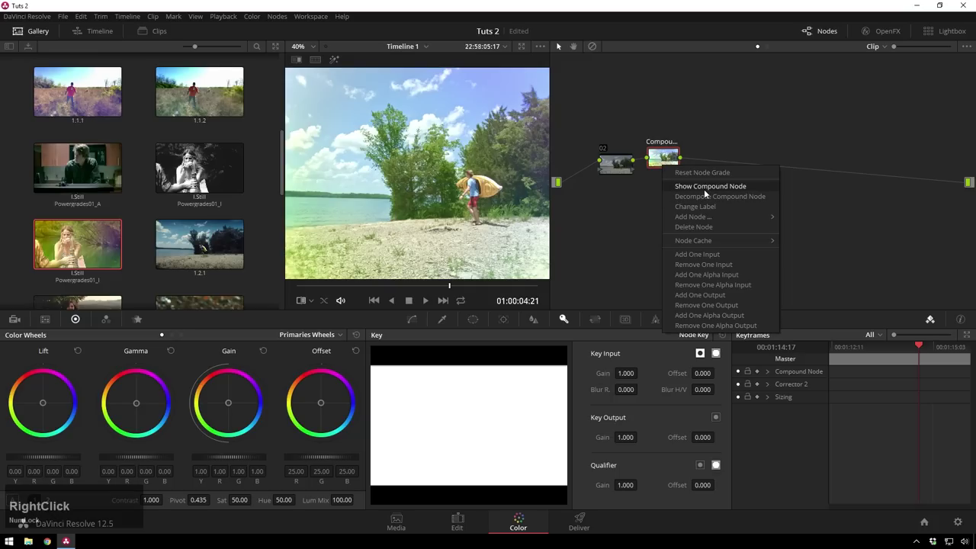